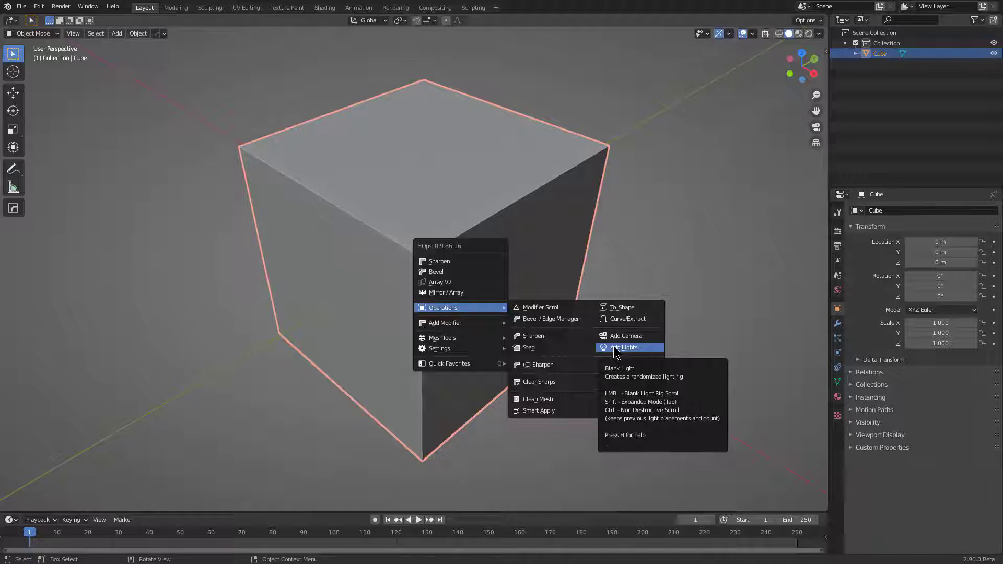
Step: Add a randomized HardOps blank light rig to the cube via Operations > Add Lights
key("q")
left_click(614, 351)
left_click(492, 445)
left_click(518, 434)
scroll("up", 3)
scroll("up", 3)
left_click(539, 437)
left_click(212, 462)
left_click(181, 382)
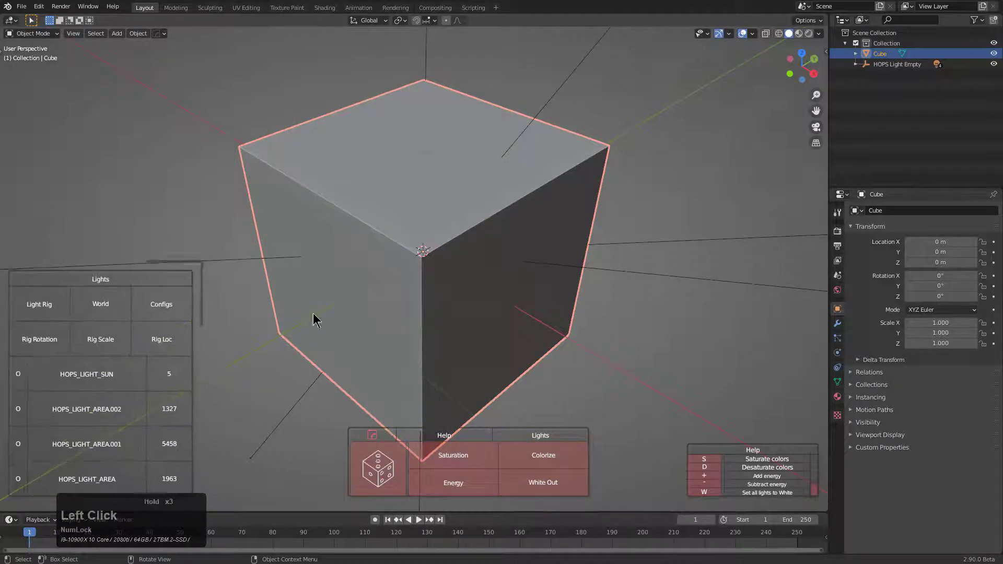
Step: Bring up the rig help and colorize the lights with random purple and cream colours
left_click_drag(793, 316, 778, 330)
left_click(691, 304)
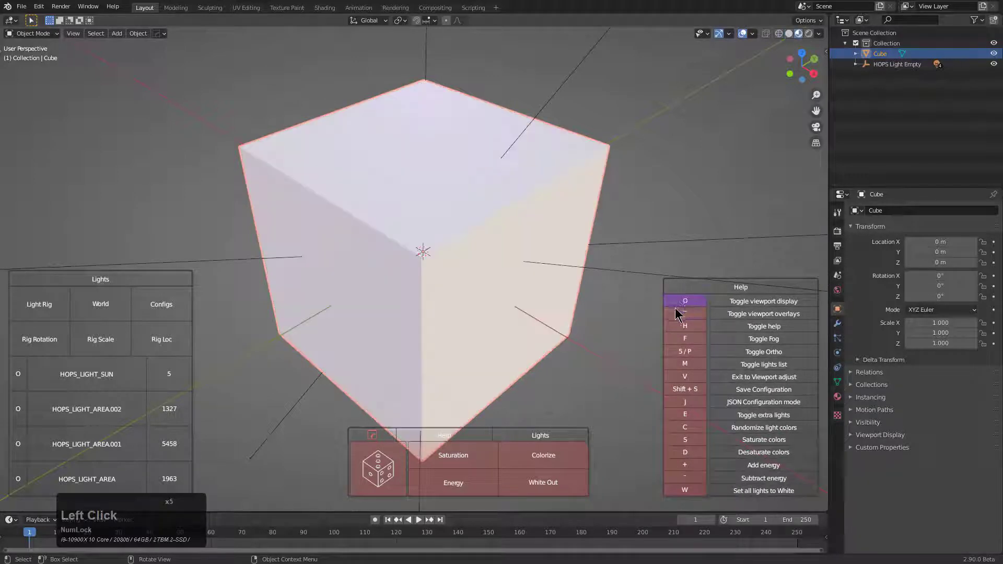
left_click(683, 303)
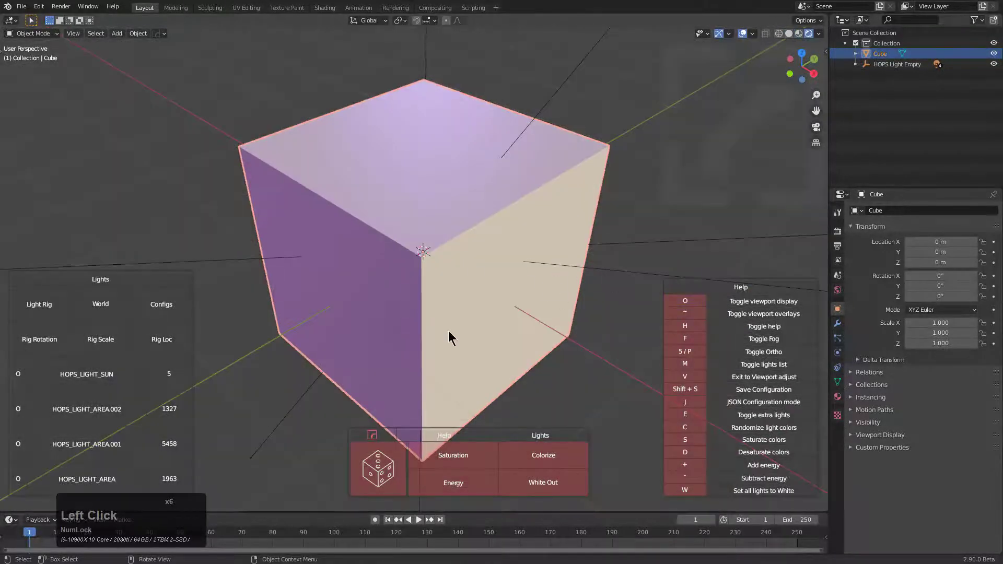
Step: Cancel the light rig without keeping it and give the cube a blue blank material
right_click(332, 204)
scroll("down", 3)
scroll("down", 3)
left_click(793, 35)
middle_click(481, 200)
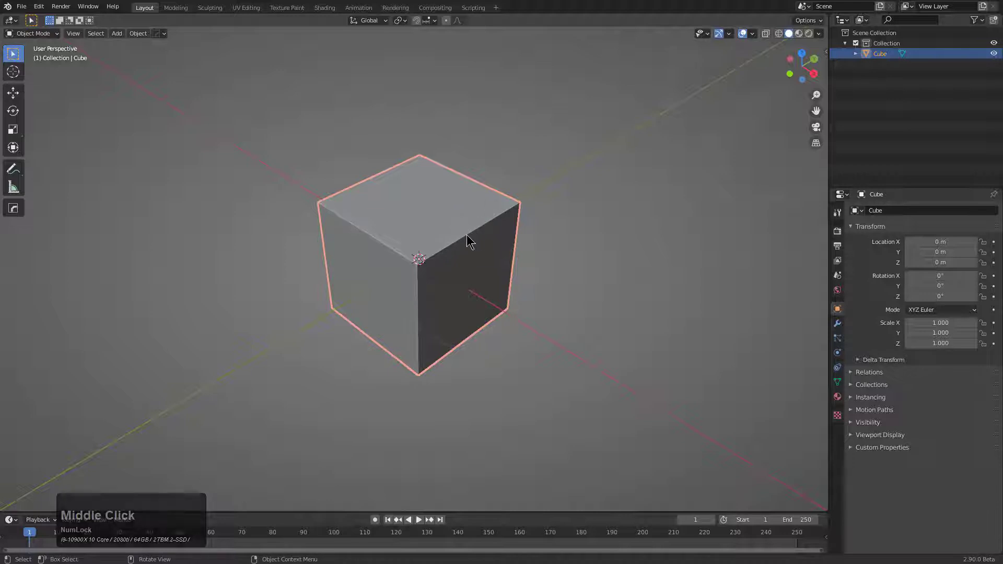
middle_click(467, 240)
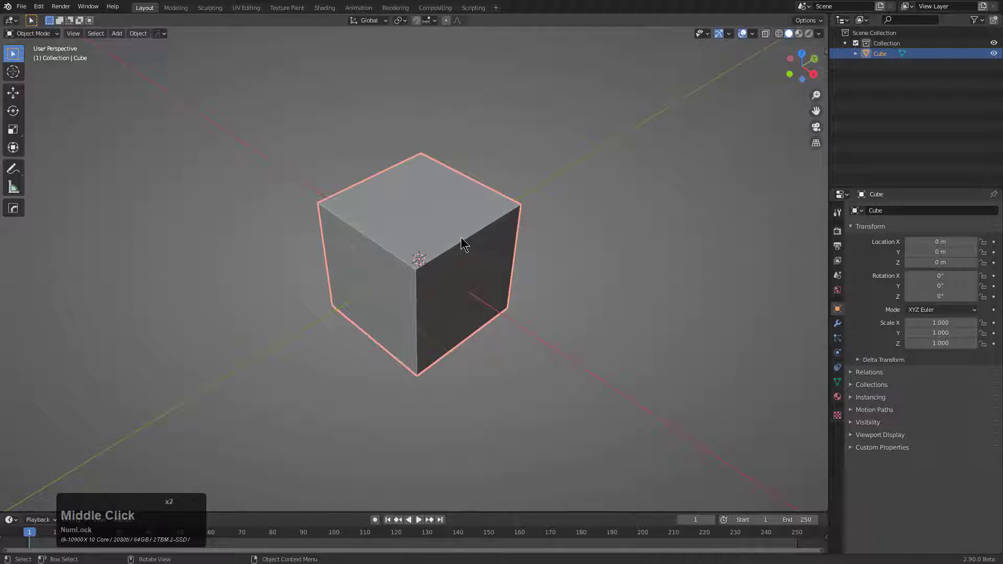
key("m")
left_click(436, 252)
Step: Round the cube's edges with a HardOps 30° bevel
key("q")
left_click(486, 204)
scroll("up", 3)
left_click(398, 218)
key("shift+a")
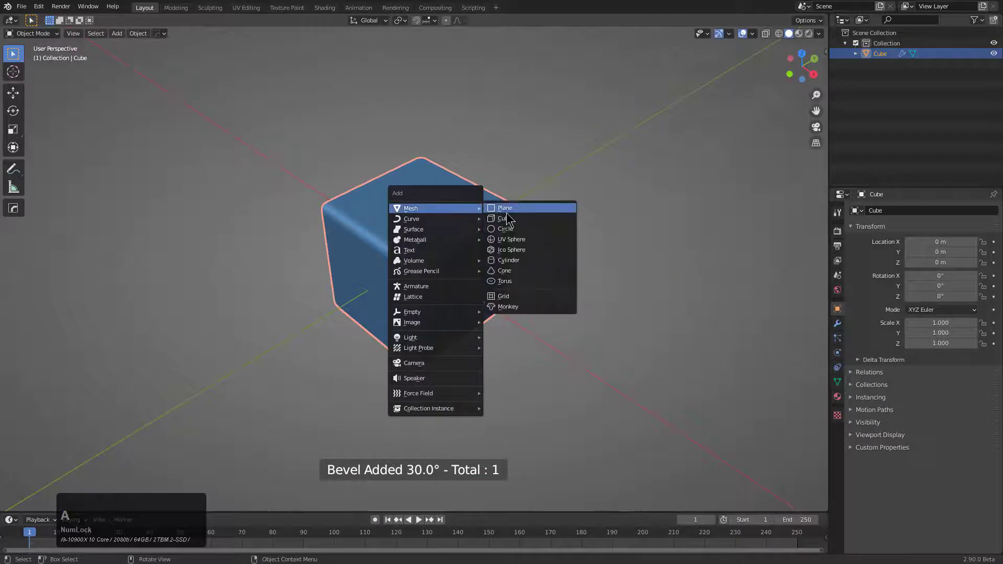
Step: Add a plane mesh and scale it by 80 into a huge floor
left_click(509, 215)
key("s")
key("KP_8")
key("KP_0")
key("KP_Enter")
Step: Lower the floor 1 m in Z, give it a blank material and switch to rendered shading
key("g")
key("z")
key("KP_Subtract")
key("KP_1")
key("KP_Enter")
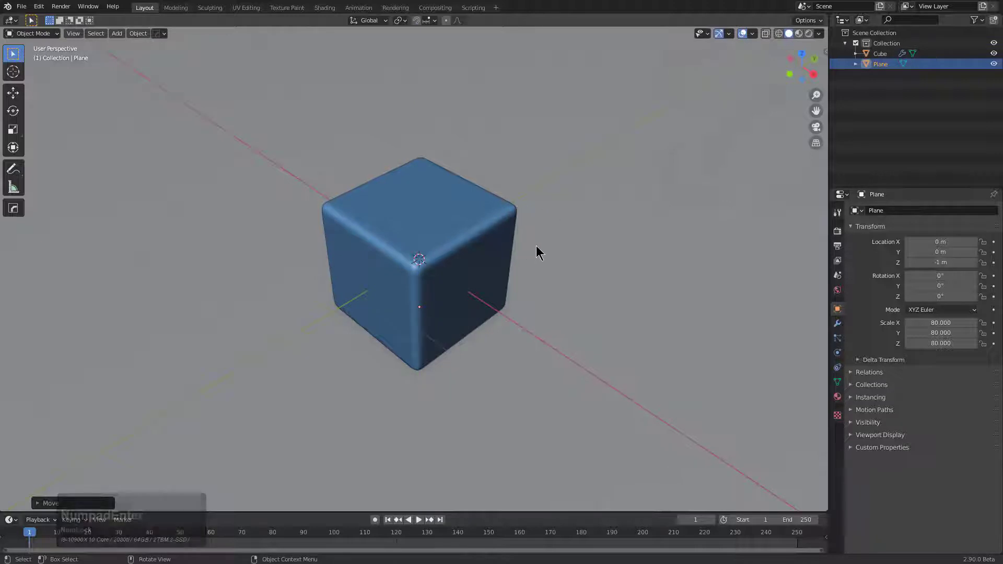
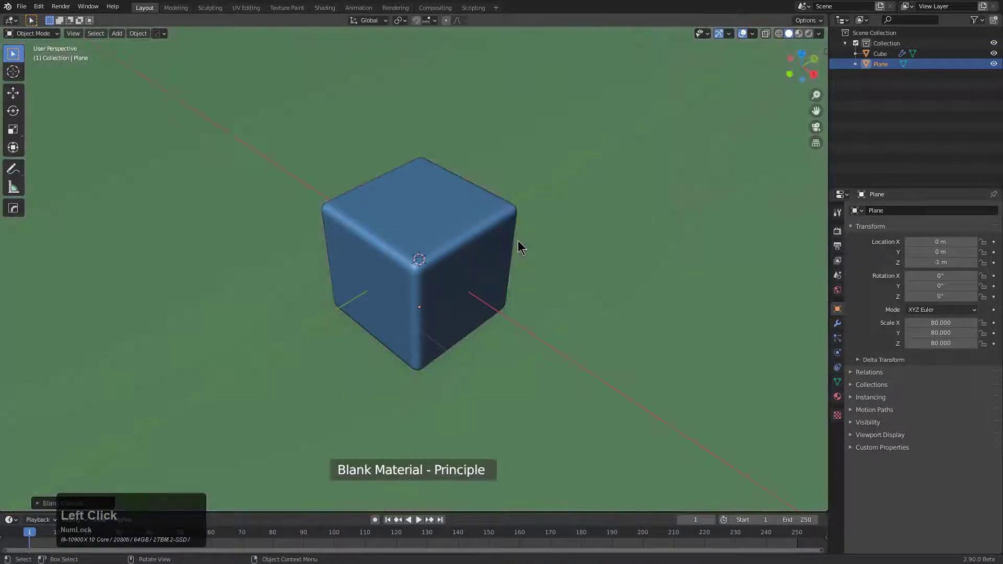
left_click(809, 37)
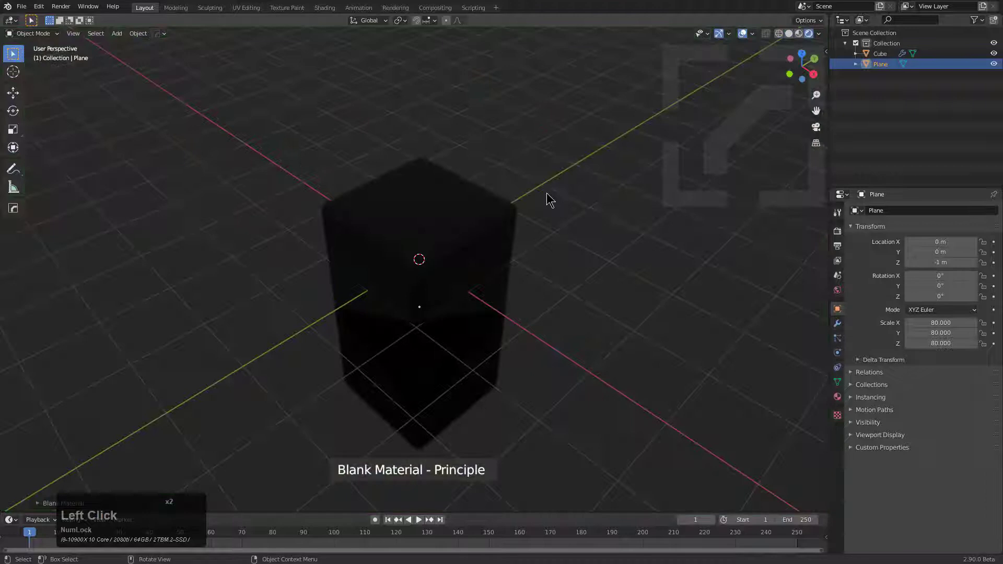
Step: Add a blank light rig from the viewport pie and cycle rigs to four area lights
key("alt+v")
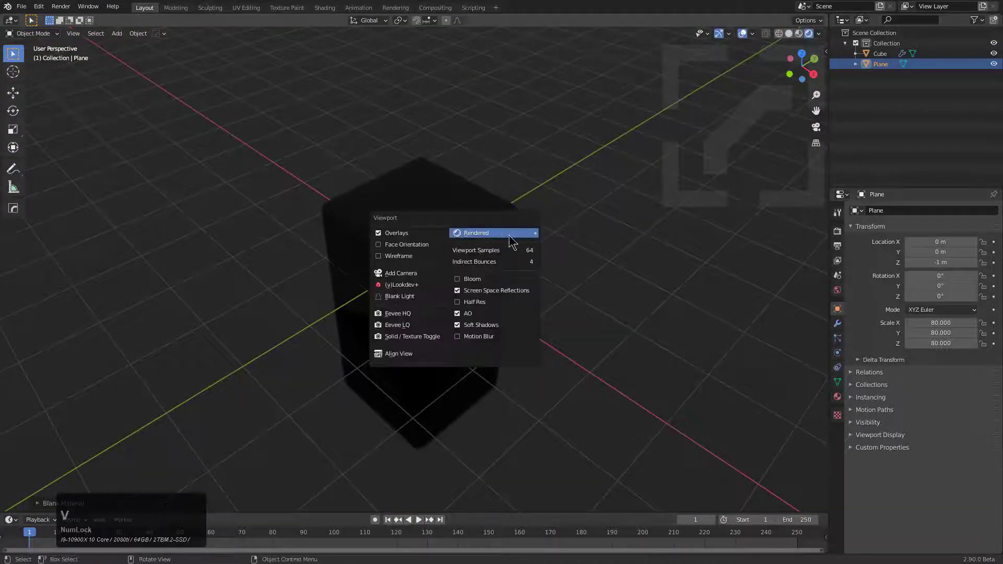
left_click(408, 299)
scroll("up", 3)
scroll("up", 3)
scroll("up", 3)
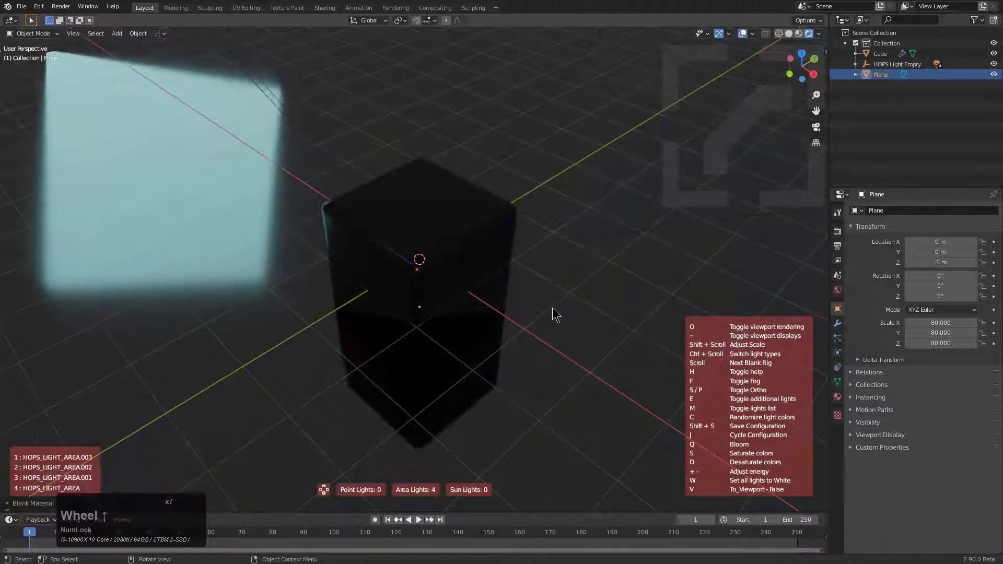
scroll("up", 3)
scroll("up", 3)
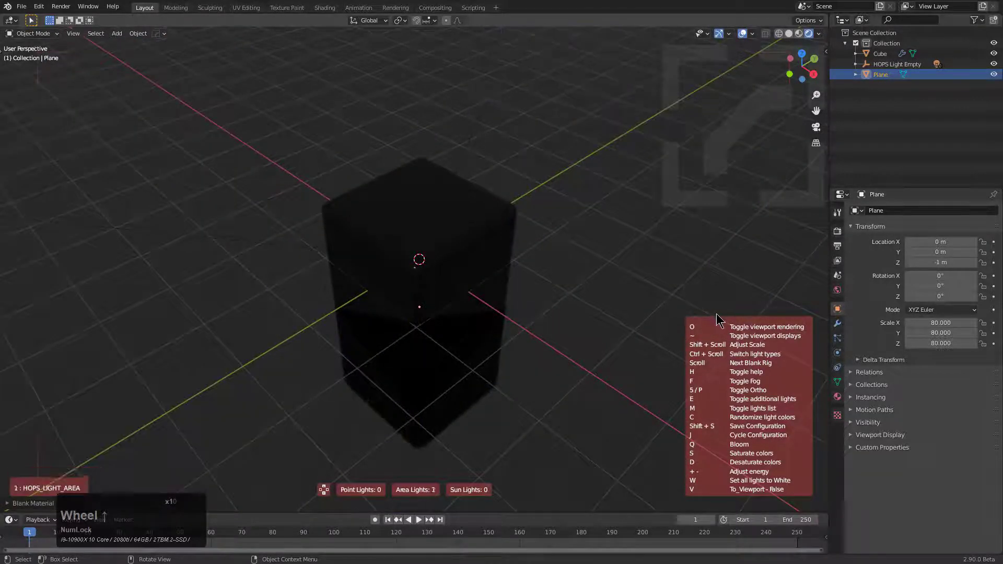
scroll("up", 3)
scroll("up", 3)
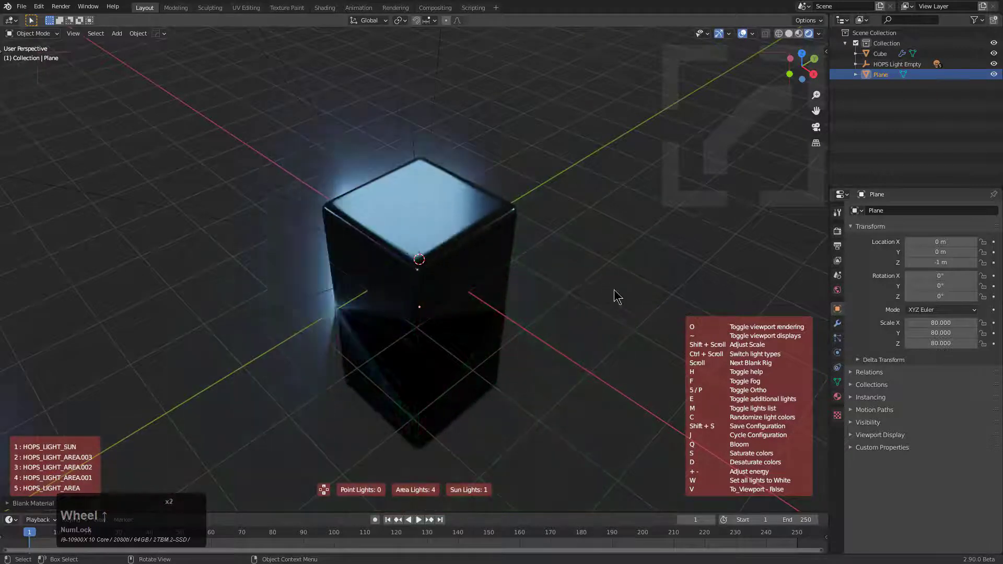
left_click(582, 290)
left_click(618, 264)
Step: Adjust the material via Alt+M, reopen the viewport pie and select the cube
key("alt+m")
left_click(515, 252)
left_click(468, 248)
key("alt+v")
left_click(518, 258)
scroll("up", 3)
scroll("up", 3)
scroll("up", 3)
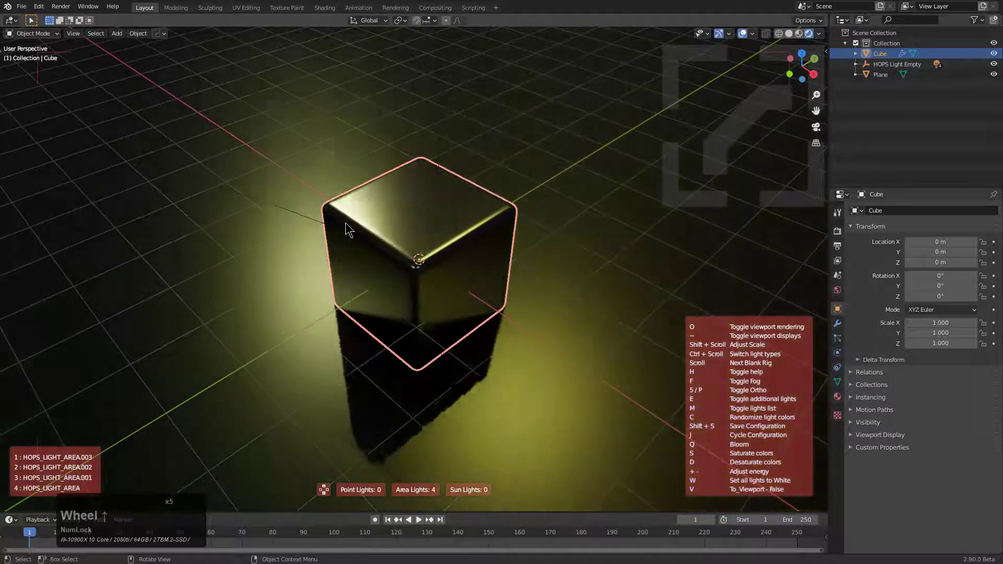
Step: Frame the view on the cube and reopen the viewport lighting pie
left_click(360, 218)
scroll("up", 3)
key("alt+a")
left_click(743, 37)
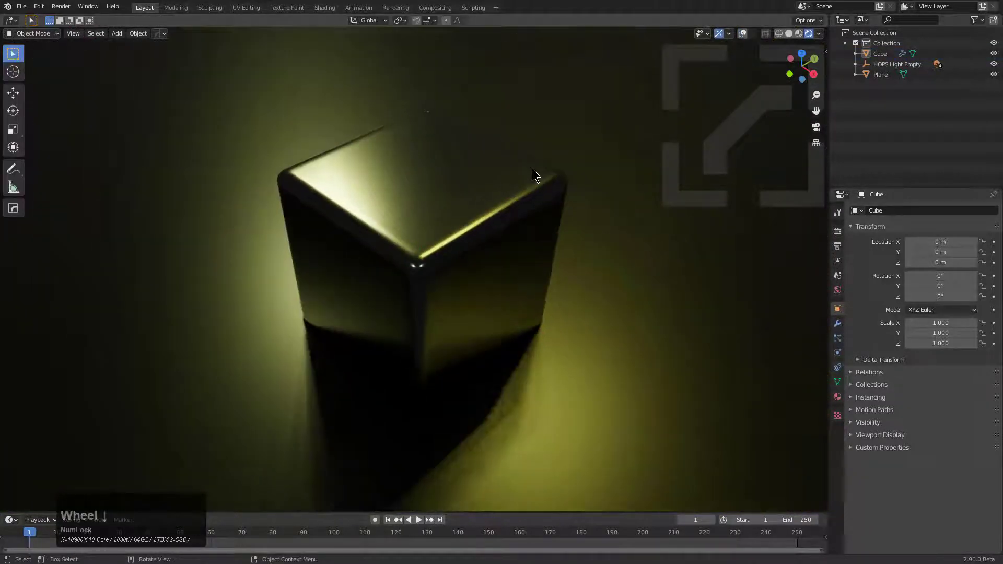
scroll("down", 3)
key("alt+v")
Step: Start a new blank light rig and cycle through its configurations
left_click(533, 173)
scroll("up", 3)
scroll("up", 3)
scroll("up", 3)
scroll("up", 3)
scroll("up", 3)
scroll("up", 3)
scroll("up", 3)
scroll("up", 3)
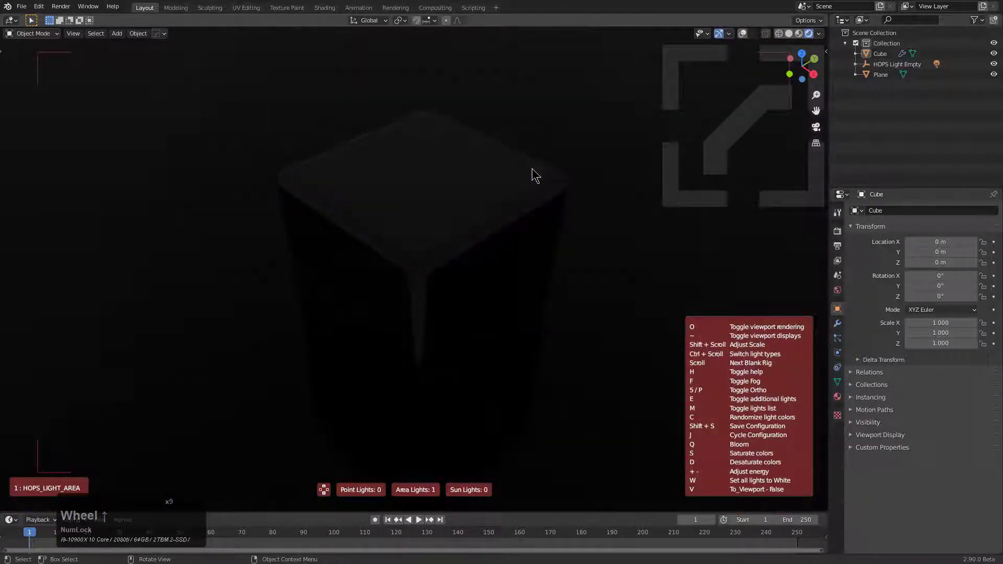
scroll("up", 3)
Step: Settle on the rig with two point lights and four area lights and keep it
key("e")
scroll("up", 3)
scroll("up", 3)
scroll("up", 3)
scroll("up", 3)
scroll("up", 3)
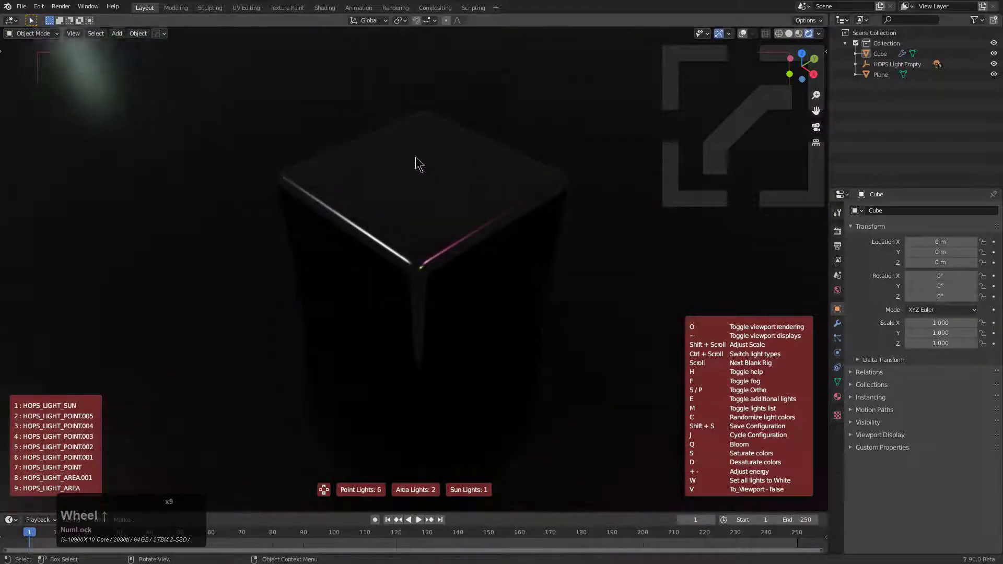
scroll("up", 3)
scroll("up", 3)
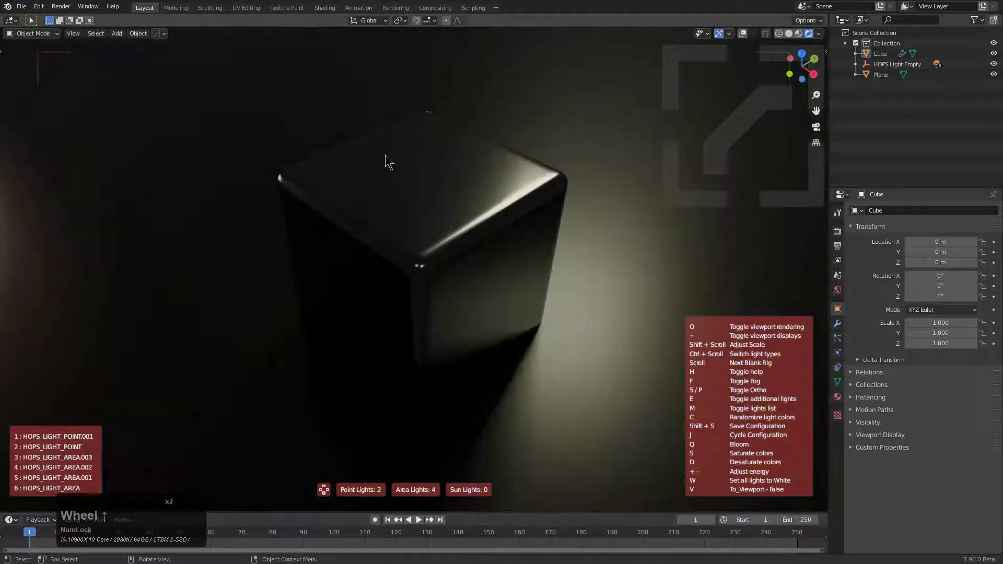
left_click(441, 164)
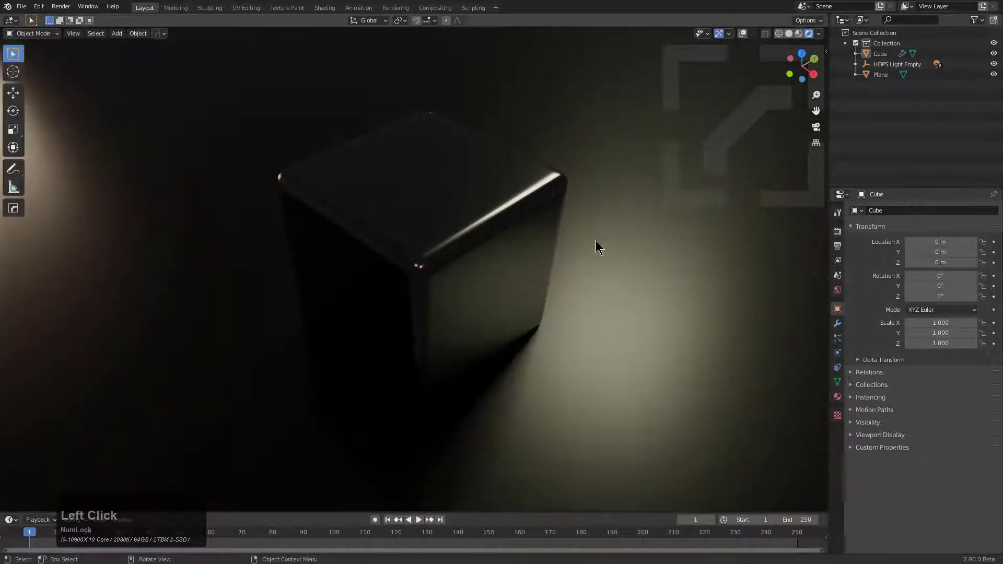
Step: Give the bevelled cube a plain blank Principled material, turning it matte grey
left_click(597, 241)
key("alt+m")
left_click(596, 245)
left_click(526, 249)
key("m")
left_click(518, 252)
Step: Select the floor plane and bring up the HardOps operations list
scroll("down", 3)
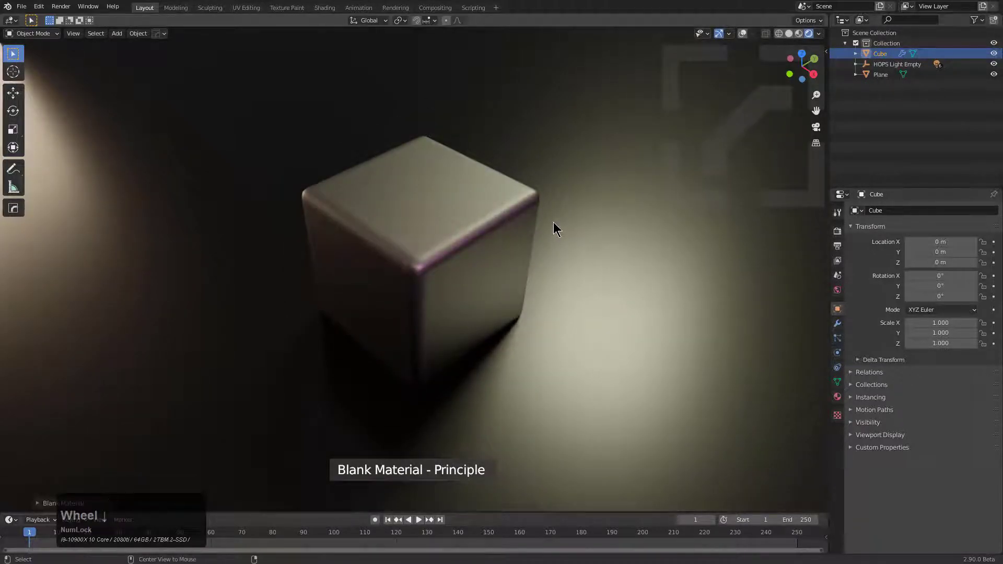
key("alt+v")
middle_click(557, 222)
left_click(489, 217)
key("q")
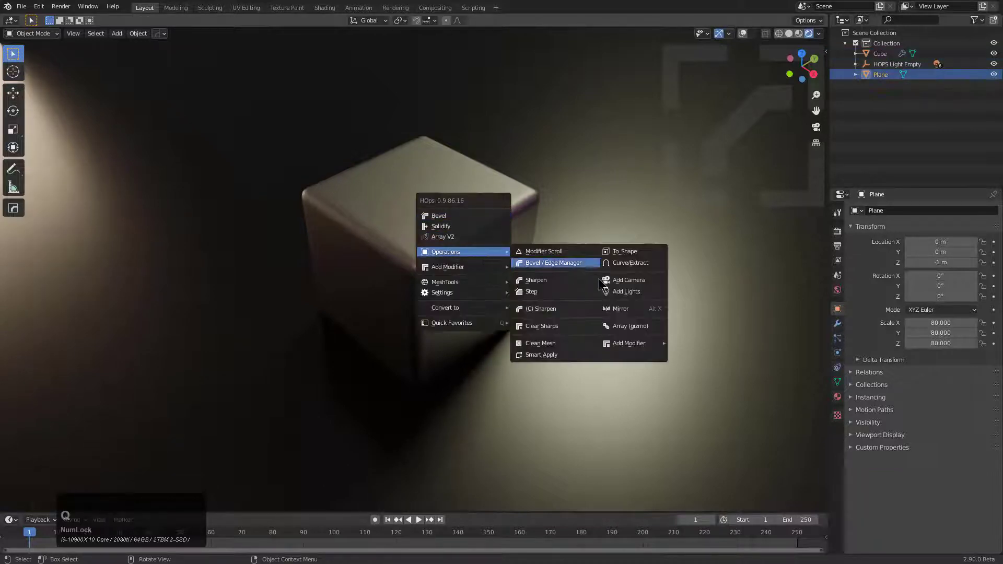
Step: Recall the two-point, four-area rig via Add Lights and repeatedly randomize its light colours with C
left_click(616, 291)
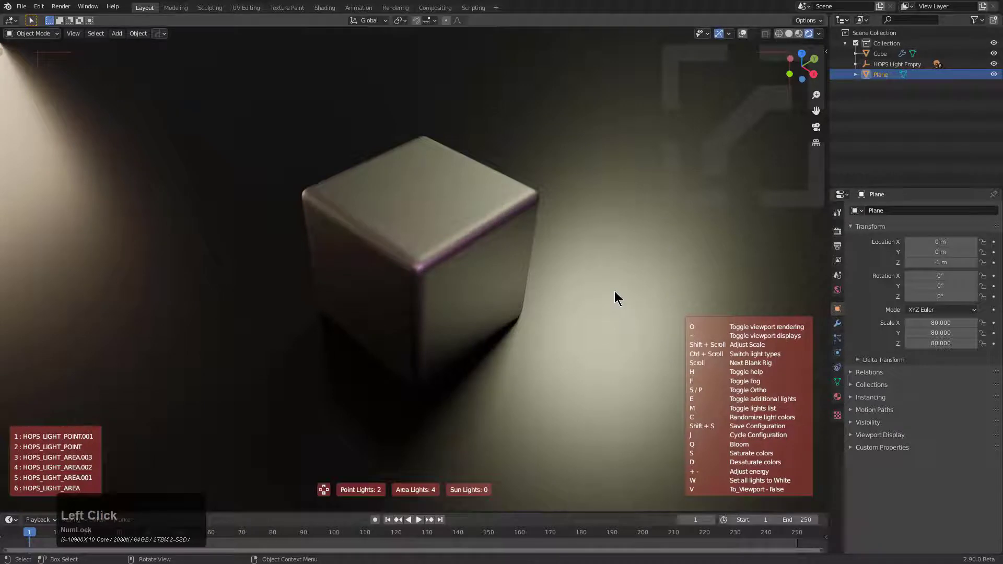
key("c")
key("c")
key("c")
key("c")
key("c")
key("c")
key("c")
key("c")
key("c")
key("c")
key("c")
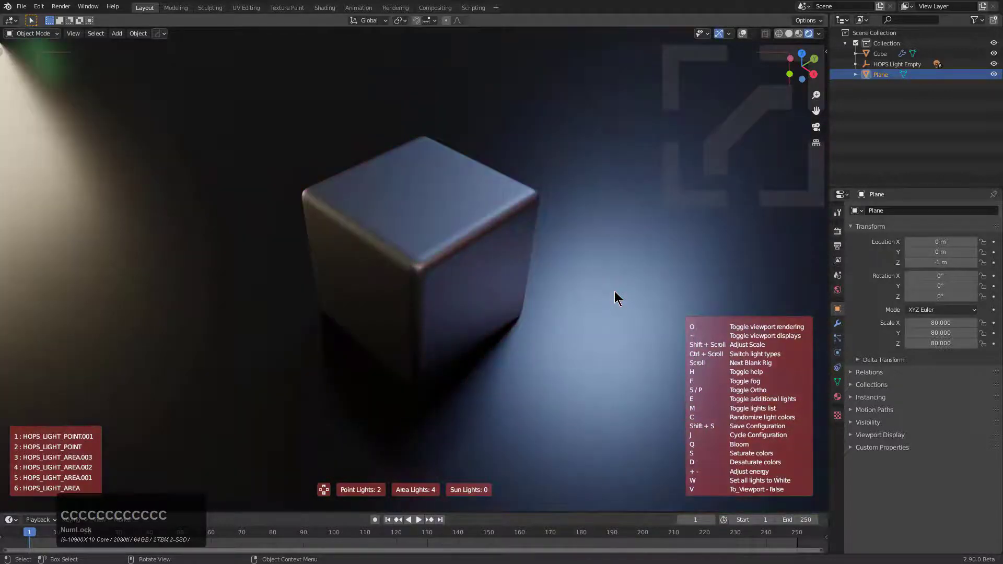
key("c")
key("c")
key("c")
key("c")
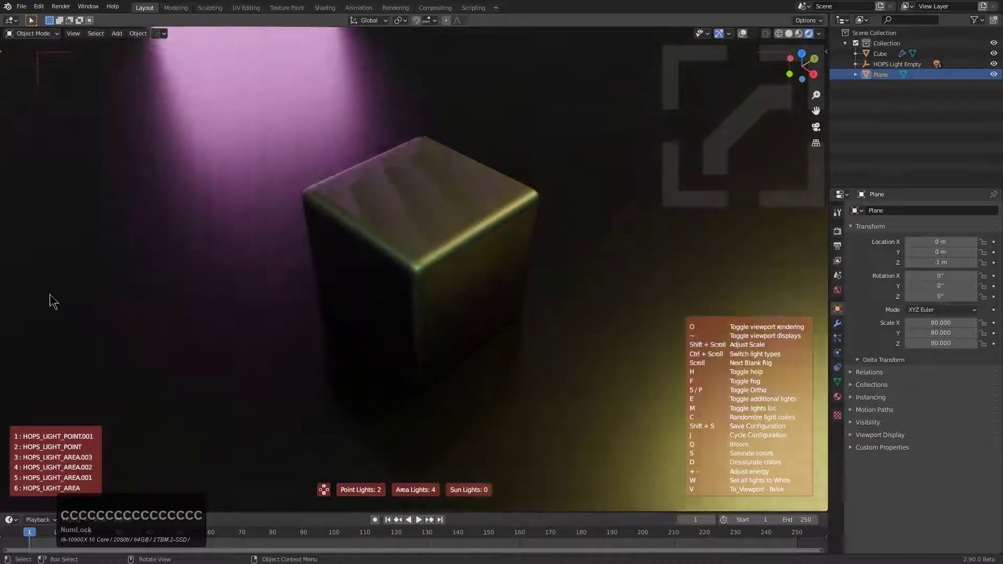
Step: Randomize the colours to a pink scheme and save the rig configuration as 'testlight1'
type("CCCCCCCCCCCCCCCCCCCCCCCCCCCCCCCC")
key("c")
type("cc")
key("c")
type("CCCCCCCC")
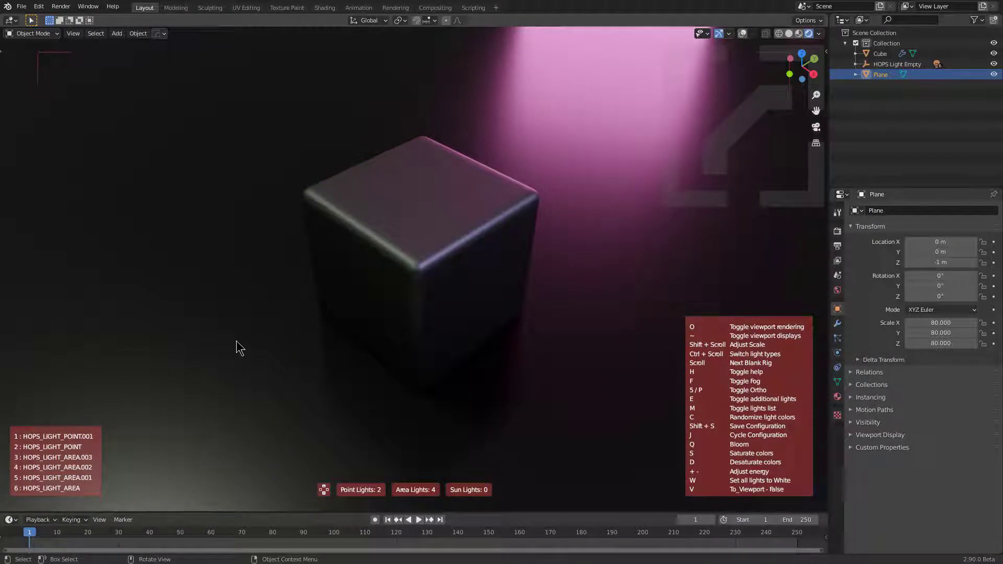
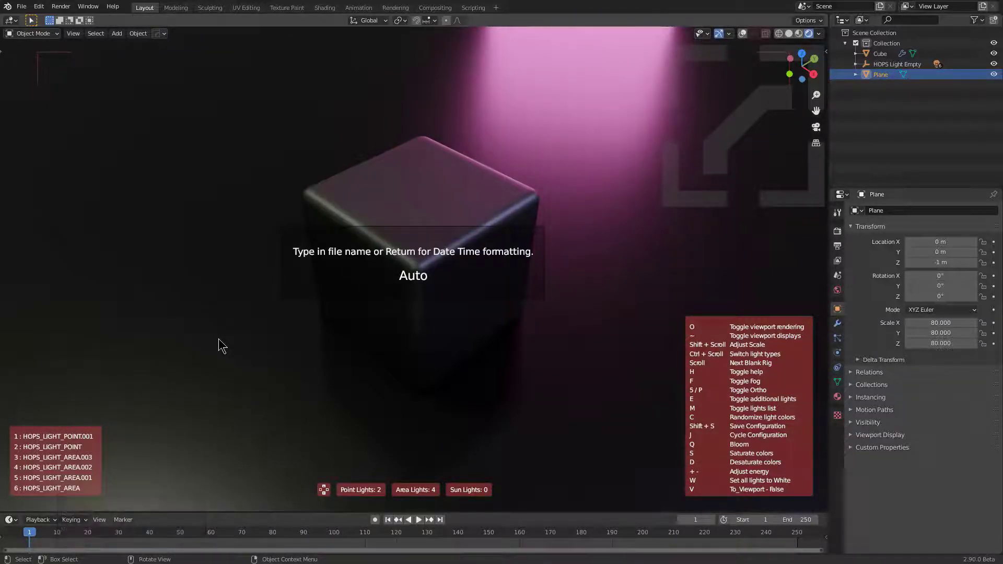
type("testlight1")
key("Return")
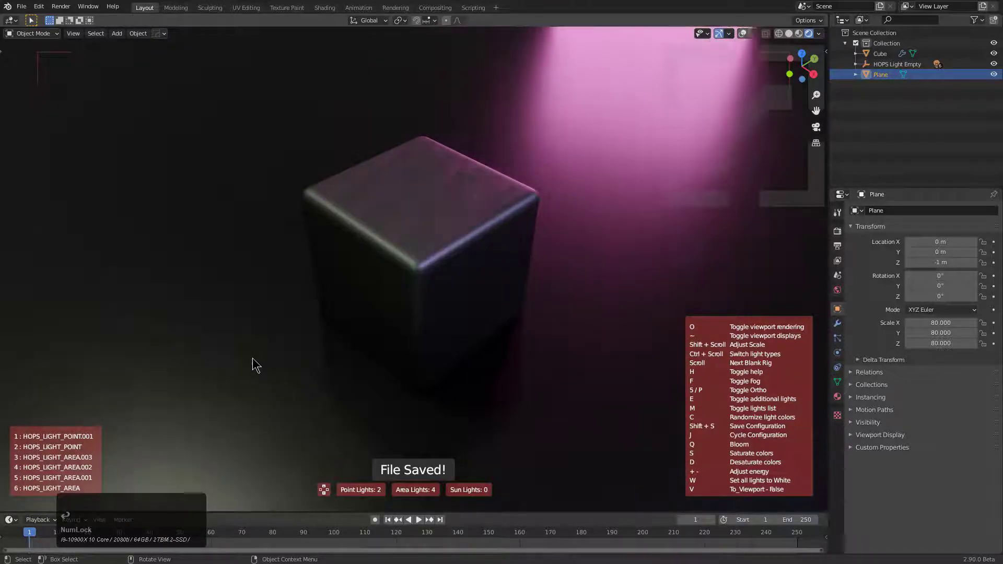
Step: Cycle through other blank rigs and accept a green one
scroll("up", 3)
scroll("up", 3)
scroll("up", 3)
scroll("up", 3)
scroll("up", 3)
left_click(225, 325)
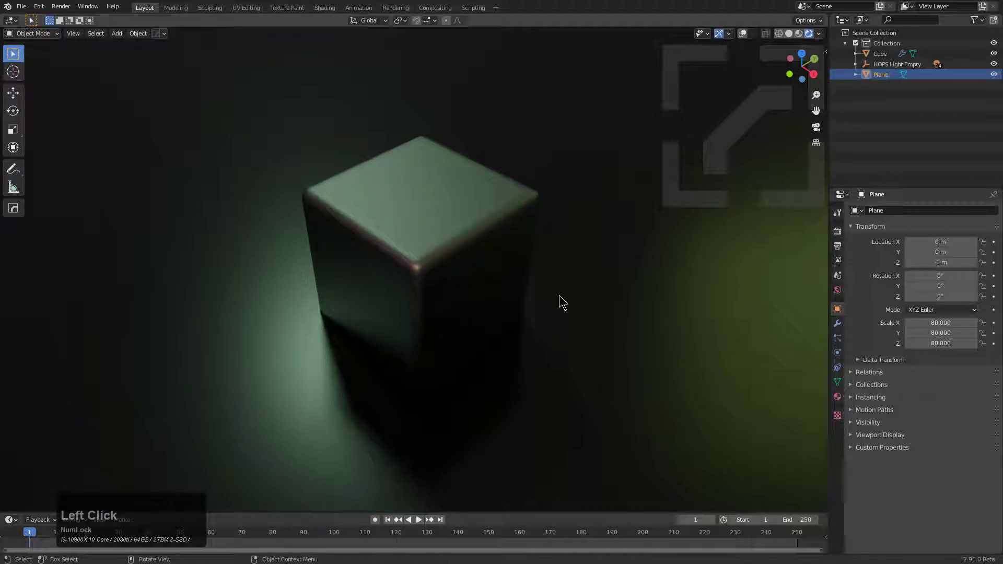
Step: Relaunch Blank Light, recall the saved testlight1 pink rig with J and accept it
key("alt+Num_Lock")
left_click(517, 284)
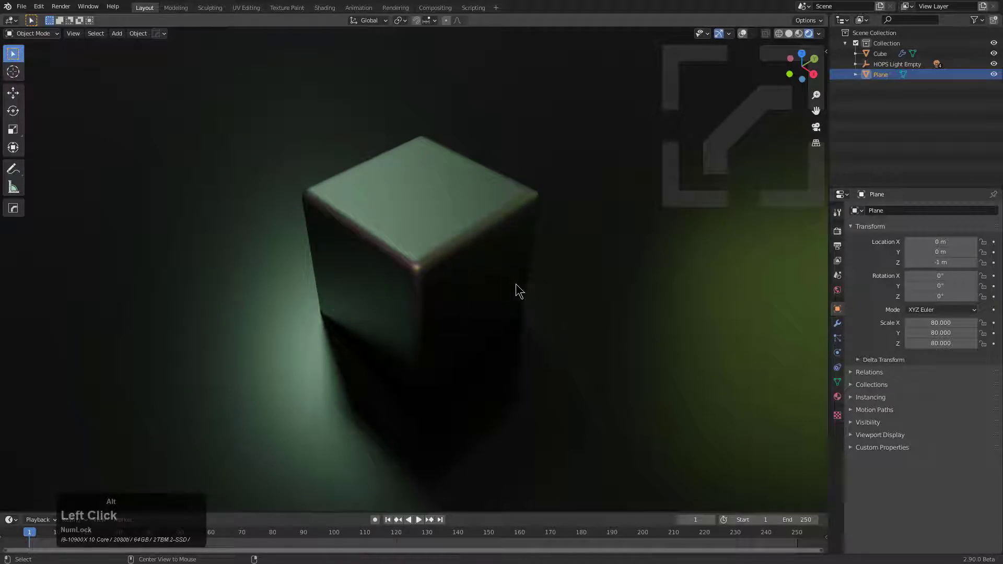
key("alt+v")
left_click(517, 284)
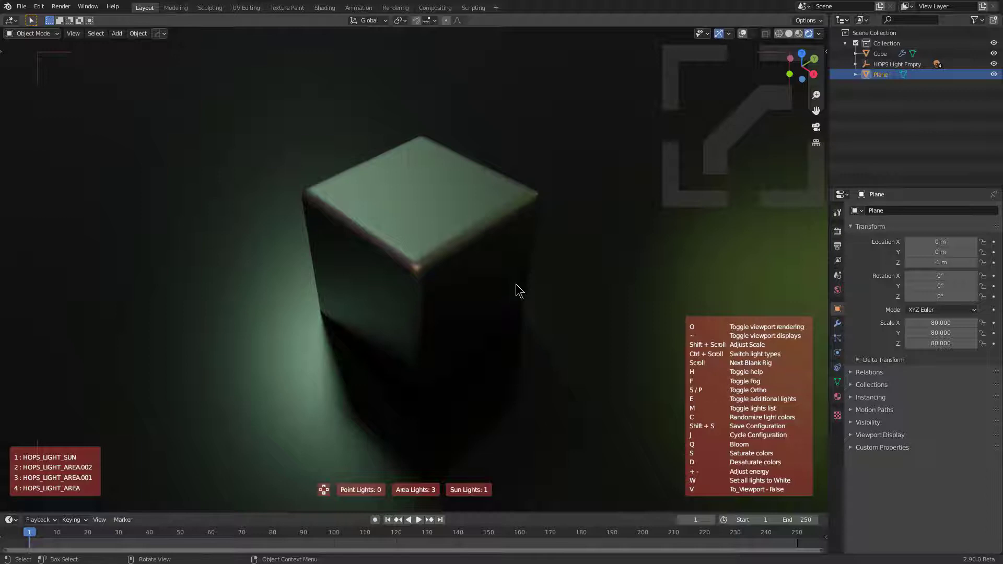
key("j")
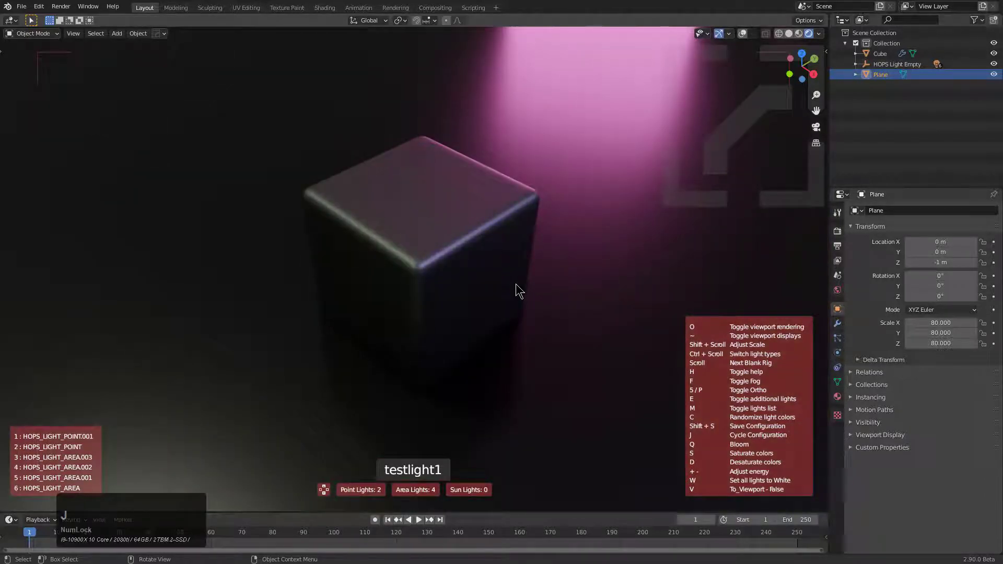
left_click(517, 284)
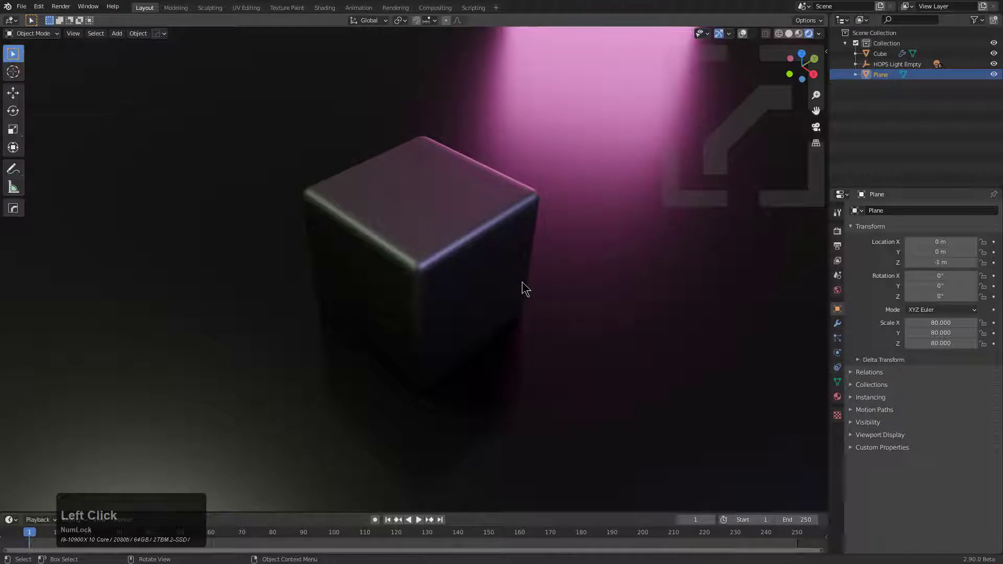
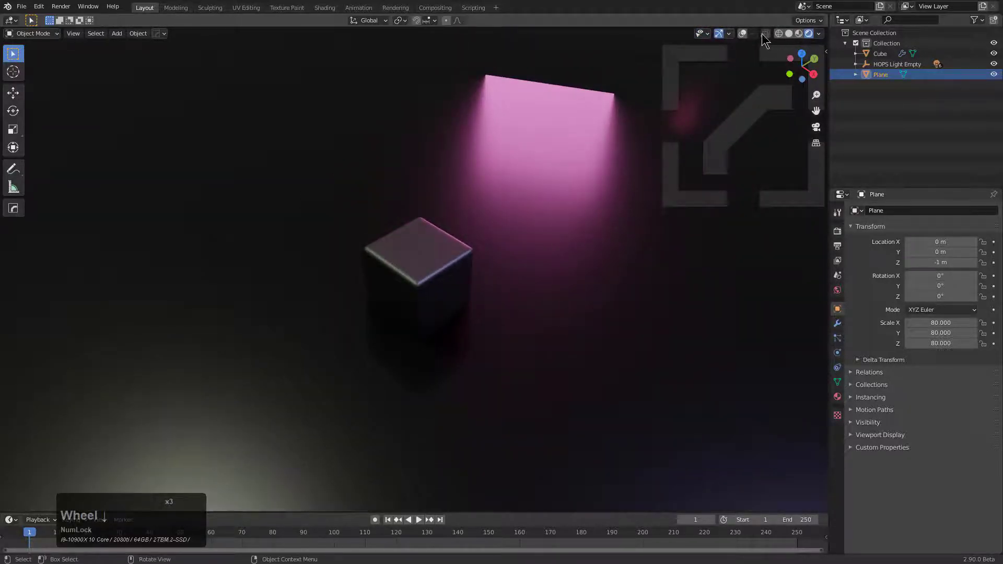
Step: Show the viewport overlays and select the pink area light above the cube
left_click(748, 34)
left_click(557, 88)
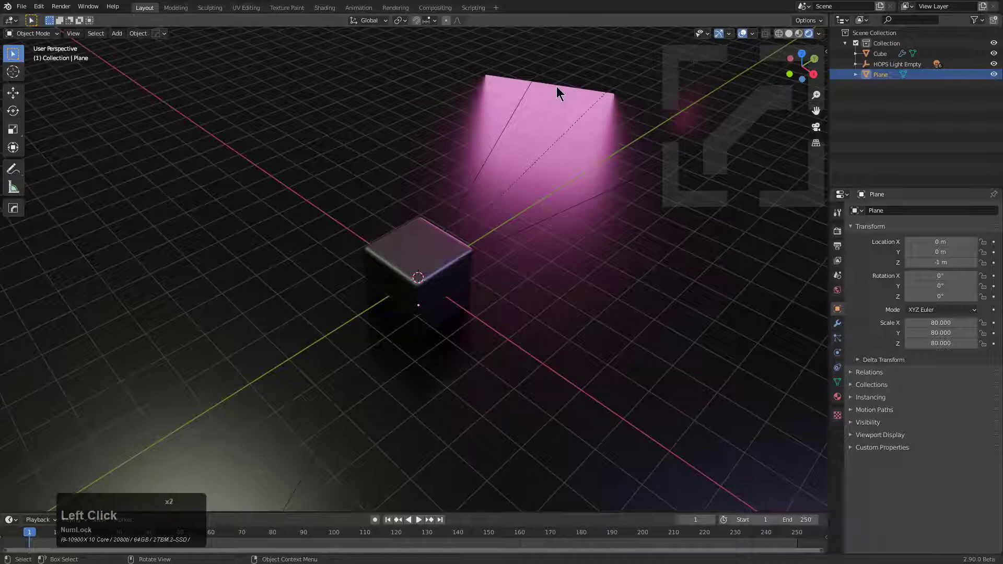
left_click(559, 86)
Step: Orbit to a low angle, select the area light HOPS_LIGHT_AREA.002 near the floor and bring up HardOps options
middle_click(567, 124)
scroll("down", 3)
middle_click(587, 236)
scroll("up", 3)
middle_click(571, 302)
left_click(659, 350)
left_click(664, 353)
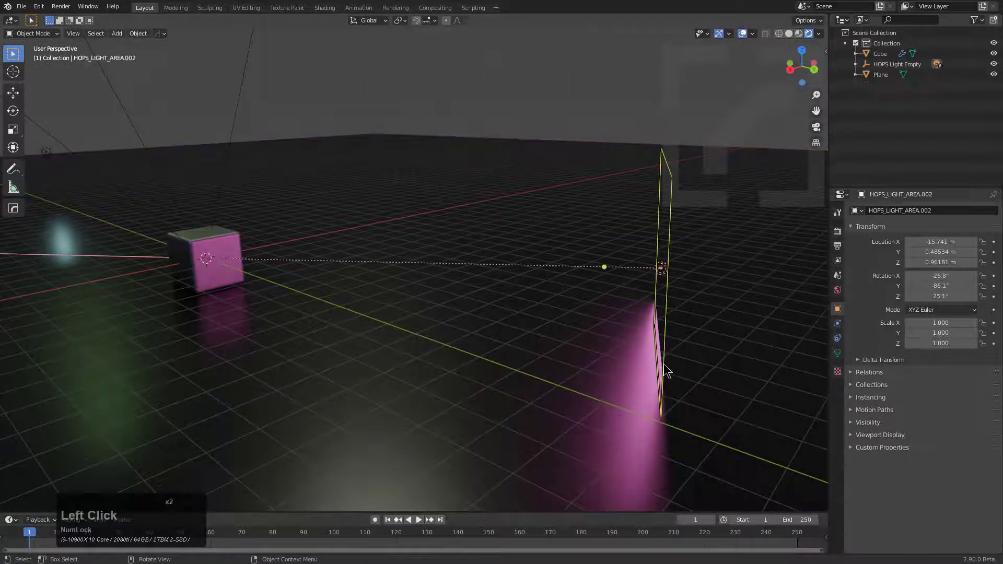
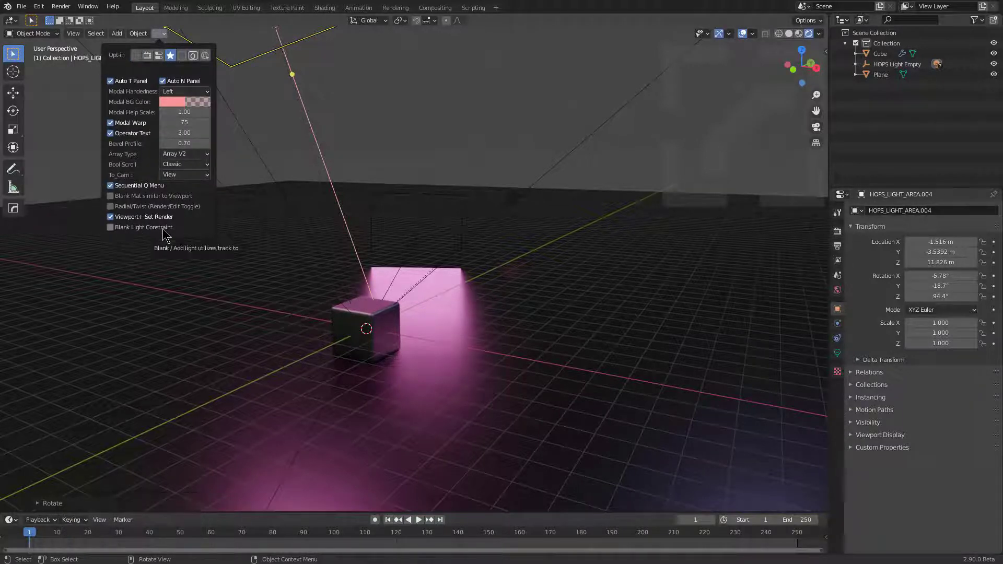
Step: Enable Blank Light Constraint and launch a tracking blank light rig on the Cube
left_click(163, 234)
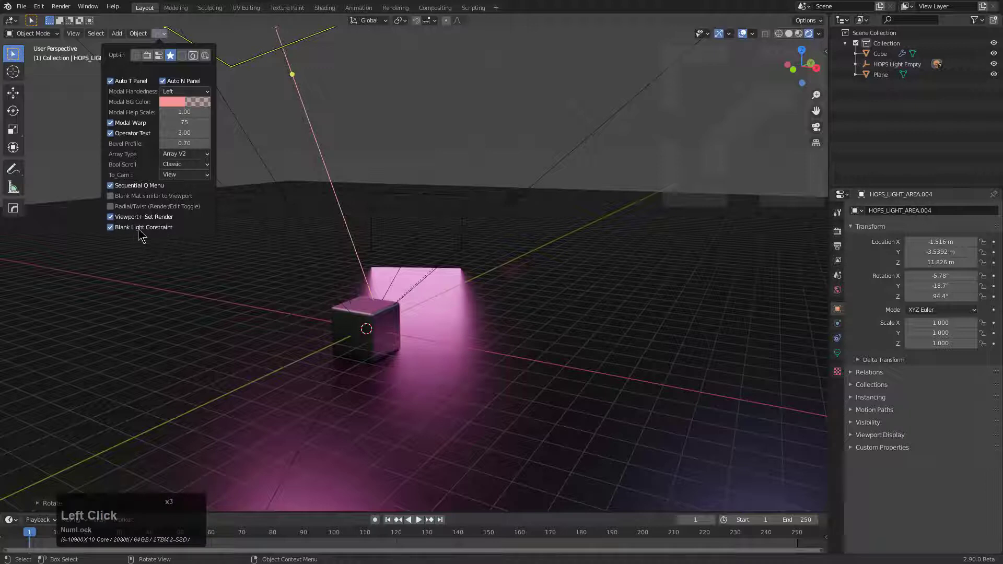
left_click(384, 332)
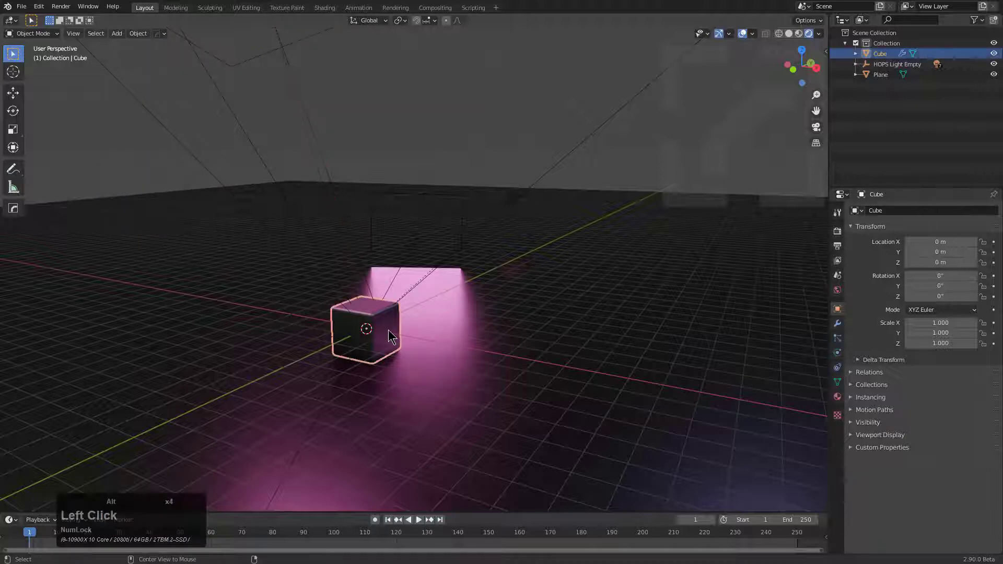
key("alt+b")
key("alt+v")
left_click(390, 330)
scroll("up", 3)
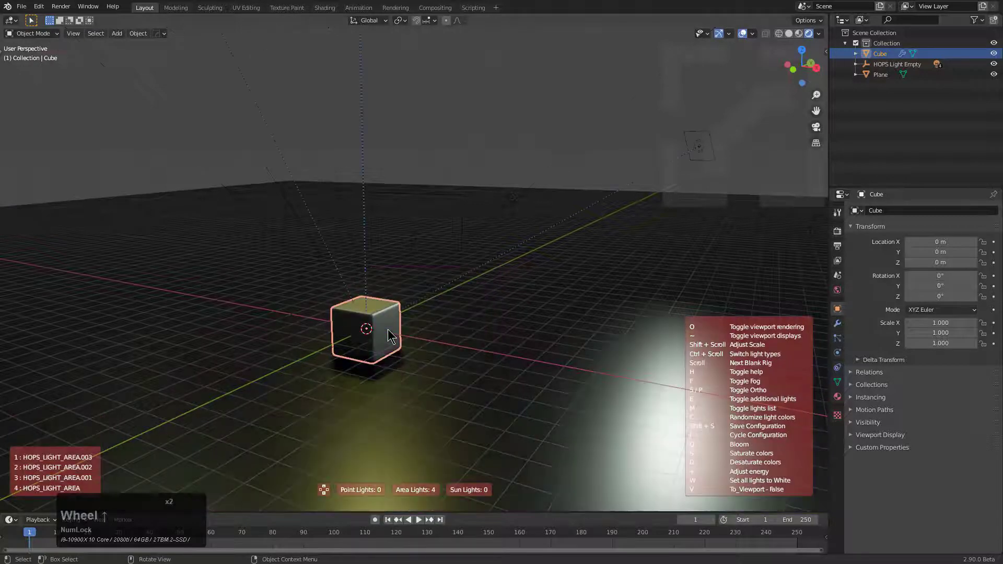
left_click(390, 331)
scroll("down", 3)
middle_click(398, 313)
middle_click(414, 307)
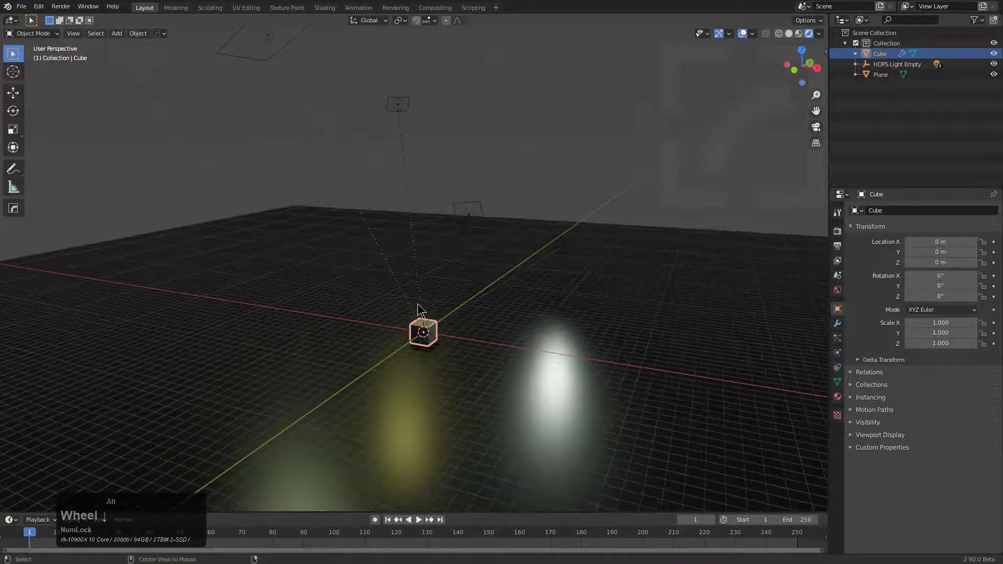
Step: Relaunch Blank Light and recall the saved testlight1 pink rig with J
key("alt+v")
left_click(419, 304)
key("j")
left_click(419, 304)
middle_click(444, 304)
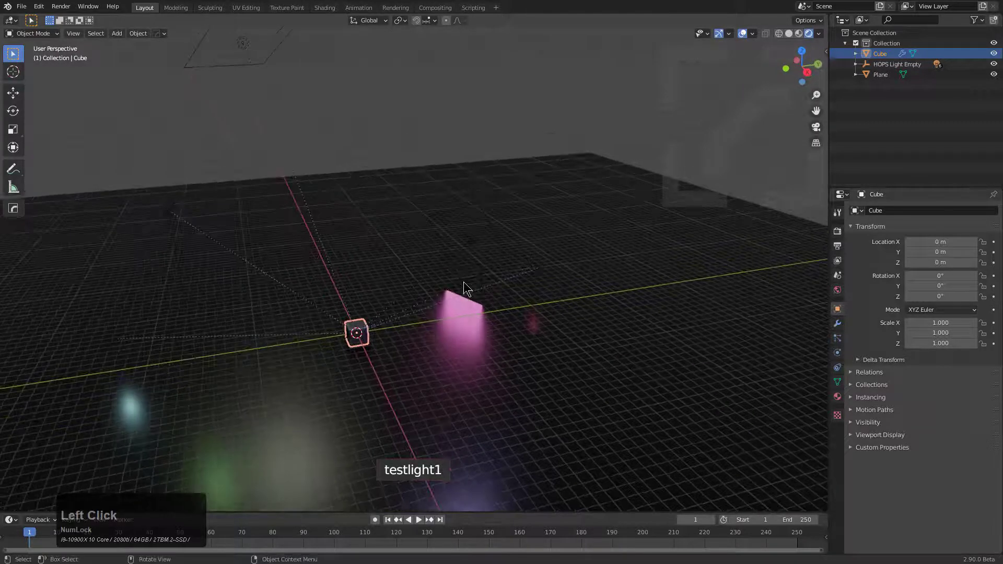
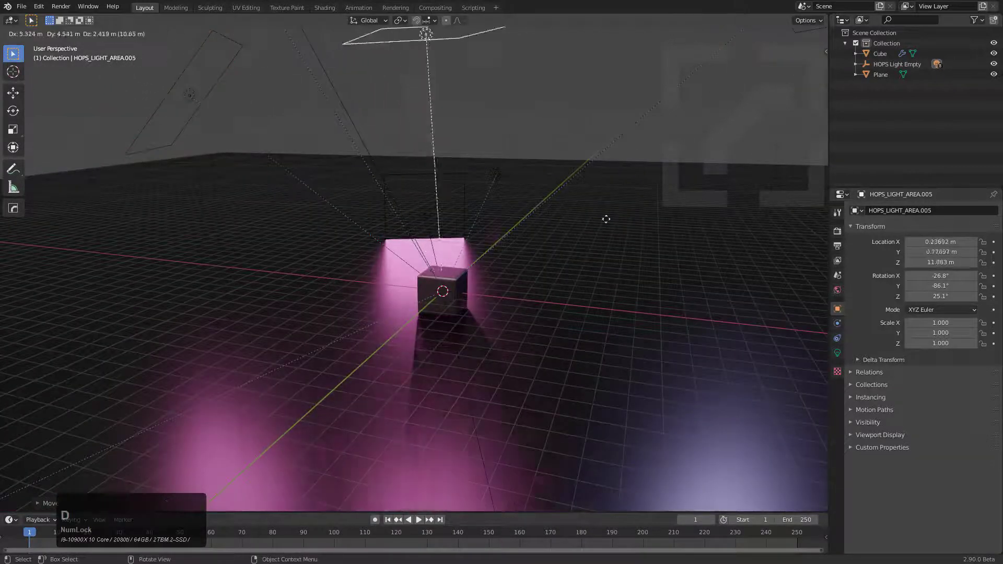
Step: Grab a pink area light and drop it close beside the cube, still aimed at it
left_click(620, 228)
middle_click(538, 256)
key("g")
left_click(497, 302)
middle_click(474, 250)
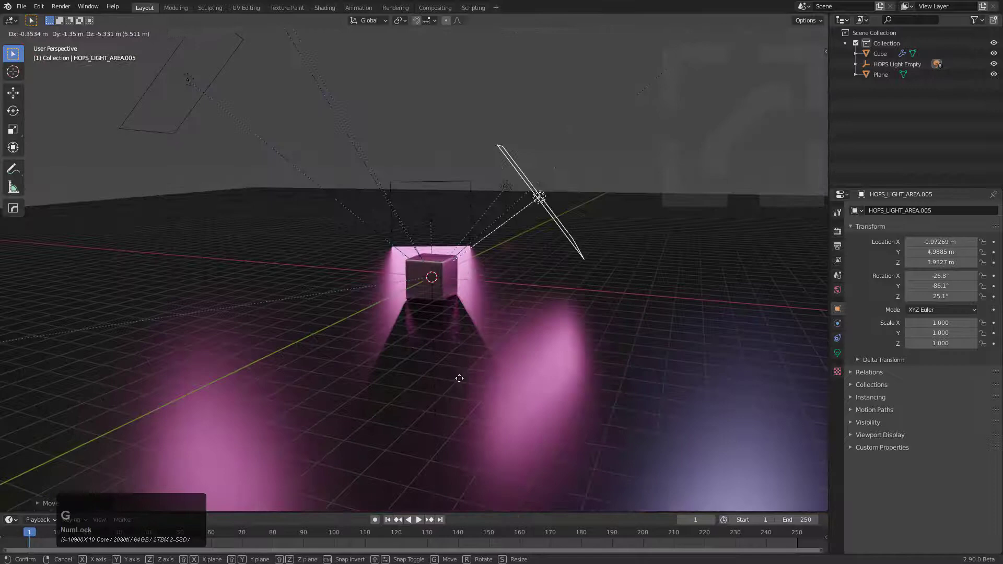
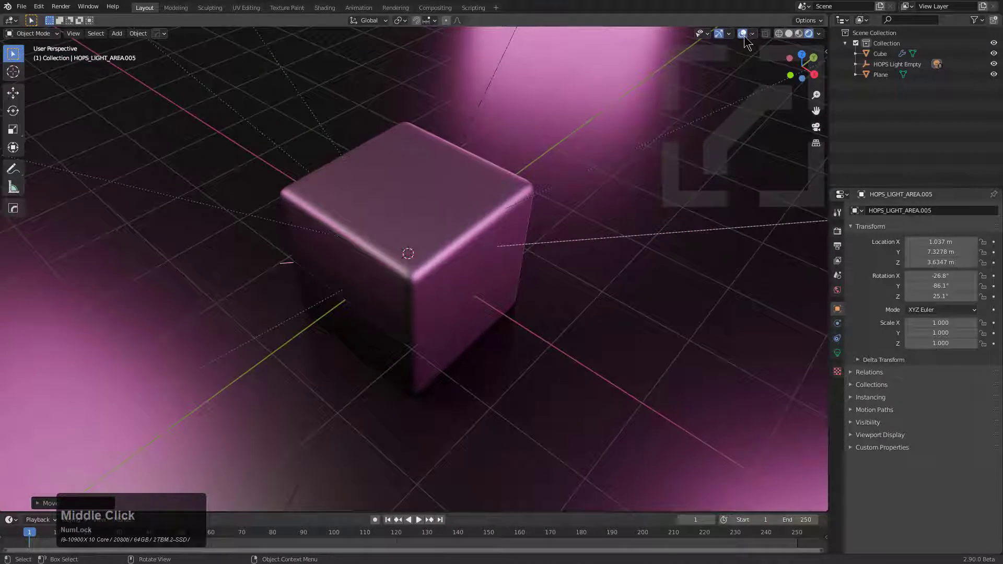
Step: Hide viewport overlays and bring up the HardOps viewport menu for Blank Light
left_click(746, 40)
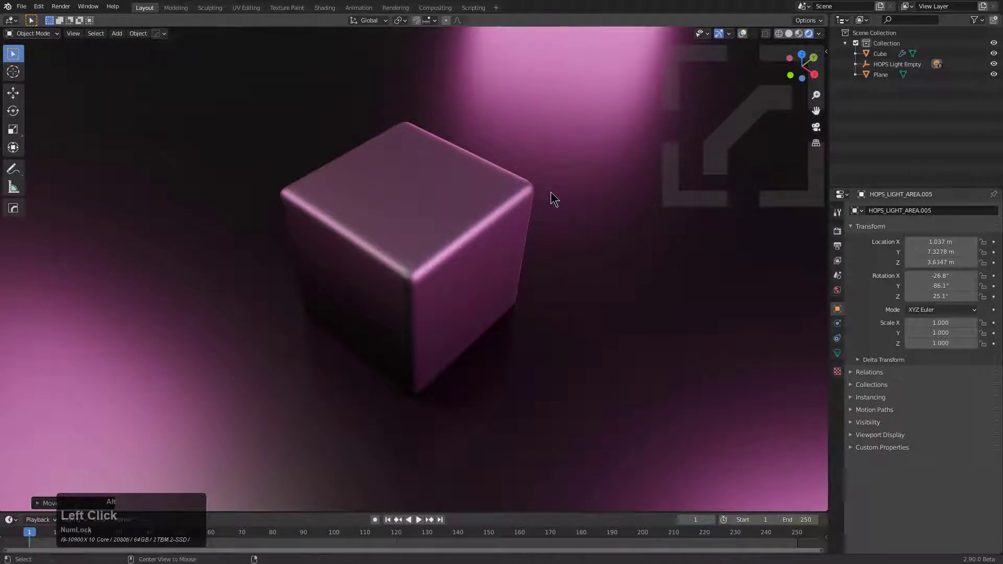
key("v")
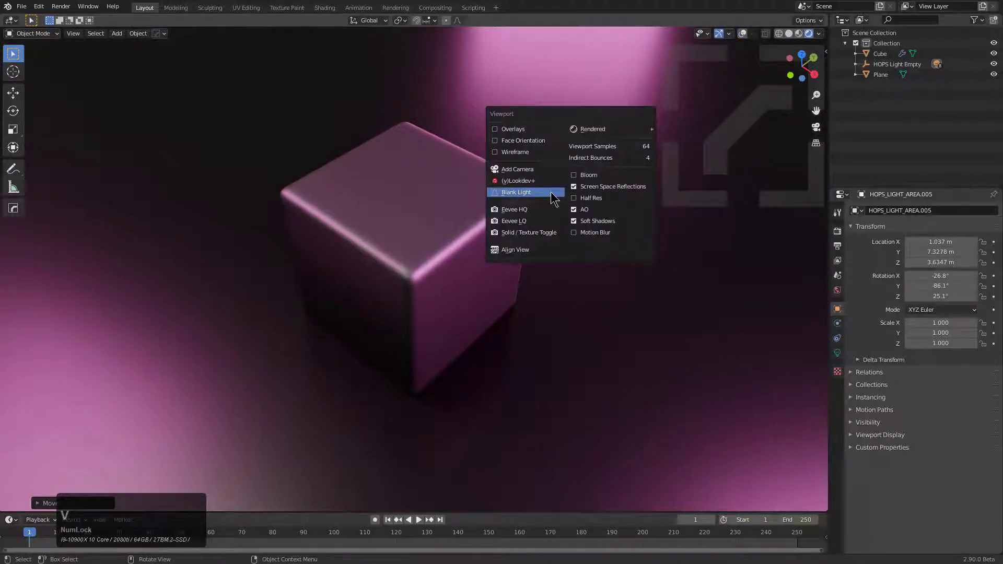
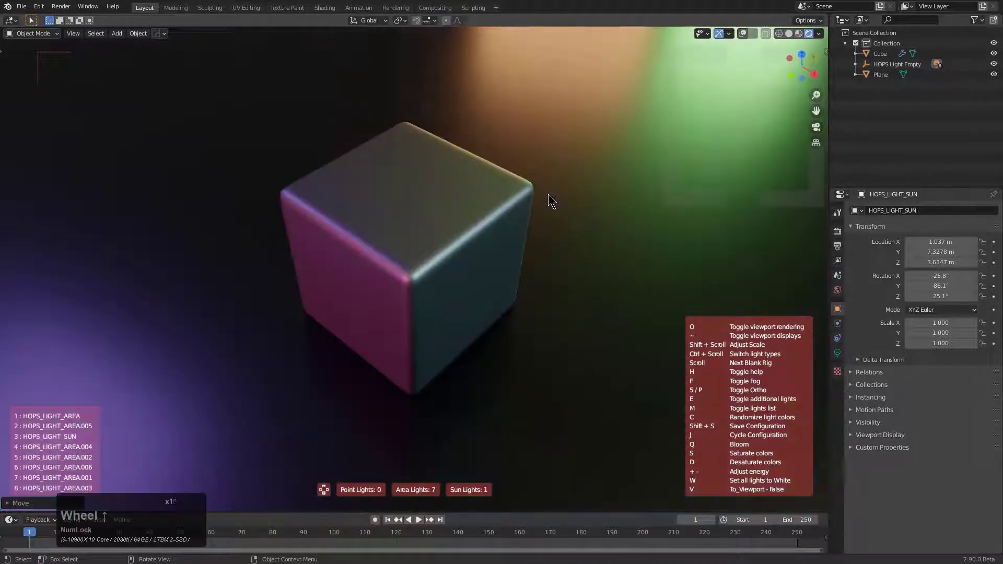
Step: Scroll through rig layouts and randomize light colours repeatedly with C
scroll("up", 3)
scroll("up", 3)
scroll("up", 3)
scroll("up", 3)
key("c")
key("c")
key("c")
key("c")
key("c")
type("CCCCCCc")
Step: Step through the rig lights turning each one white until all are white
scroll("up", 3)
scroll("up", 3)
key("w")
scroll("up", 3)
key("w")
scroll("up", 3)
key("w")
scroll("up", 3)
key("w")
scroll("up", 3)
key("w")
scroll("up", 3)
key("w")
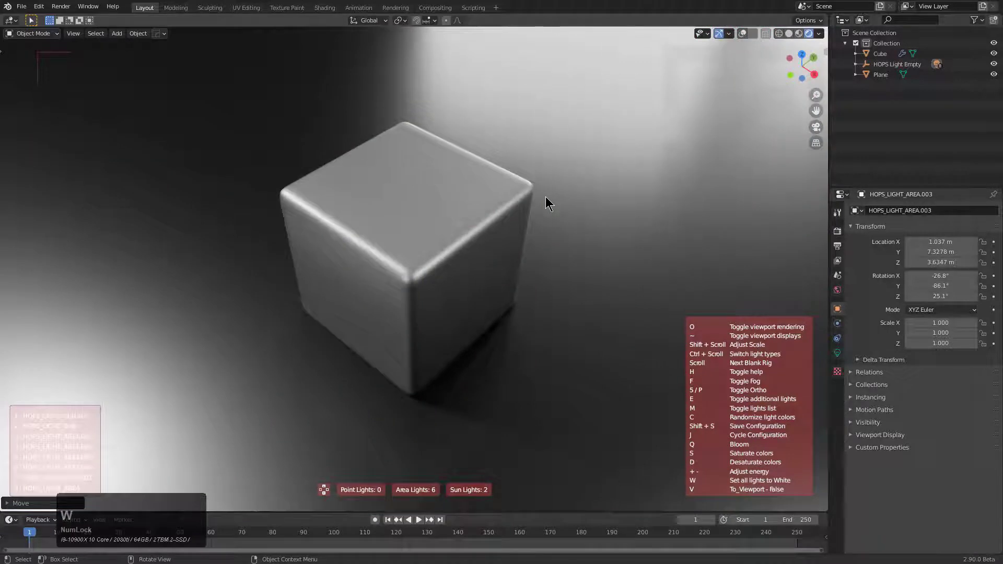
Step: Randomize colours again through teal, grey, purple and gold schemes
key("c")
key("c")
key("c")
key("c")
key("c")
type("CCCCCc")
scroll("down", 3)
scroll("up", 3)
key("c")
key("c")
key("c")
Step: Settle on soft white and teal lights with a red accent and accept the rig
scroll("up", 3)
key("c")
key("c")
key("c")
key("c")
key("c")
key("c")
key("c")
left_click(545, 201)
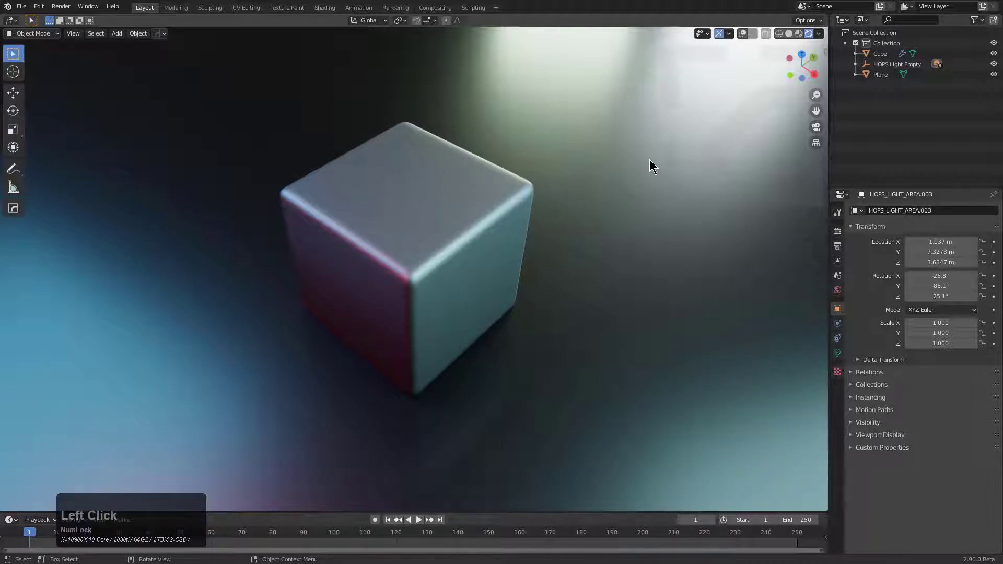